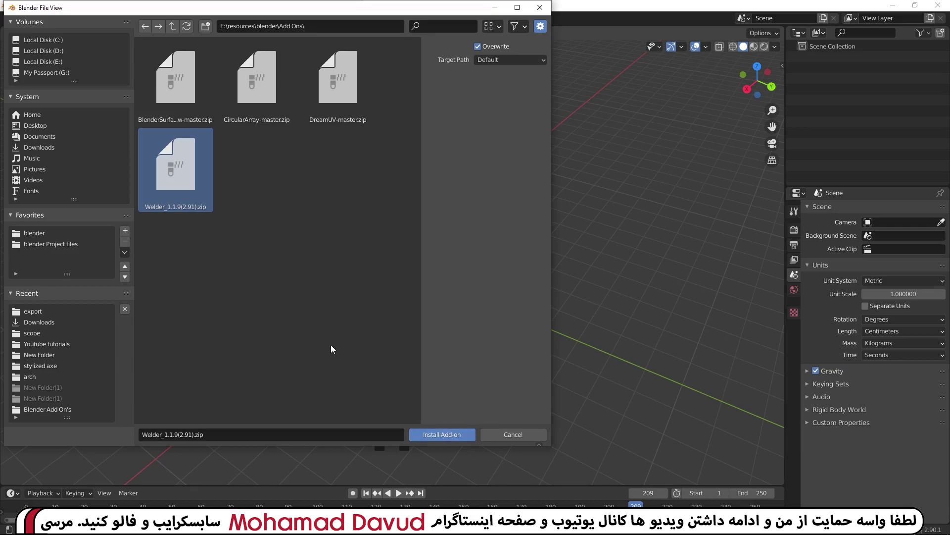
Install and enable the Welder add-on from Welder_1.1.9(2.91).zip and show its sidebar panel.
key(n)
key(n)
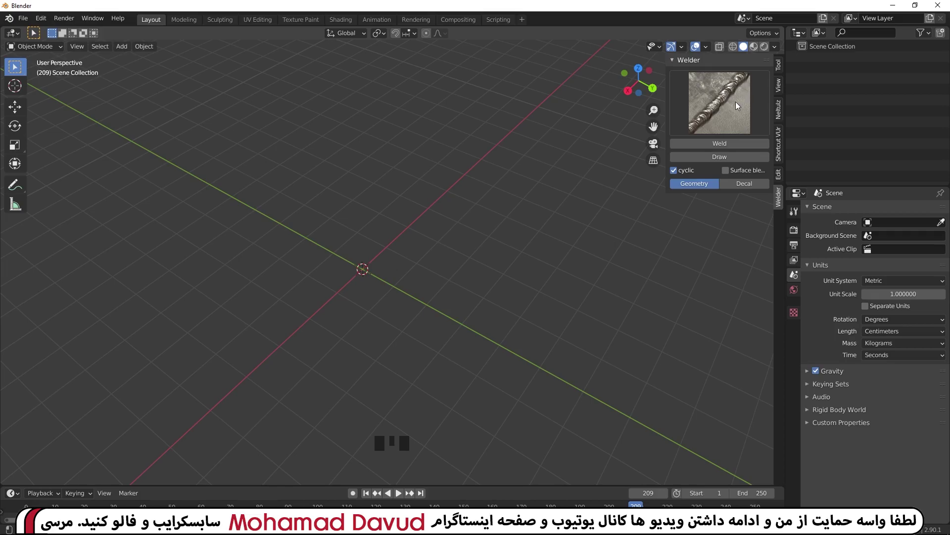
drag(740, 103, 429, 166)
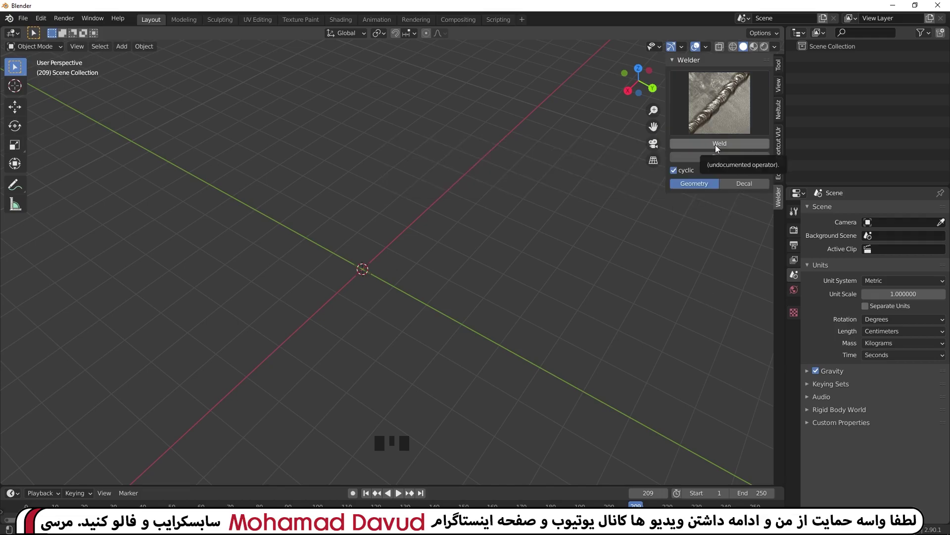
click(285, 214)
Add a quad sphere, duplicate it offset, select both and start a weld along their seam.
key(shift+a)
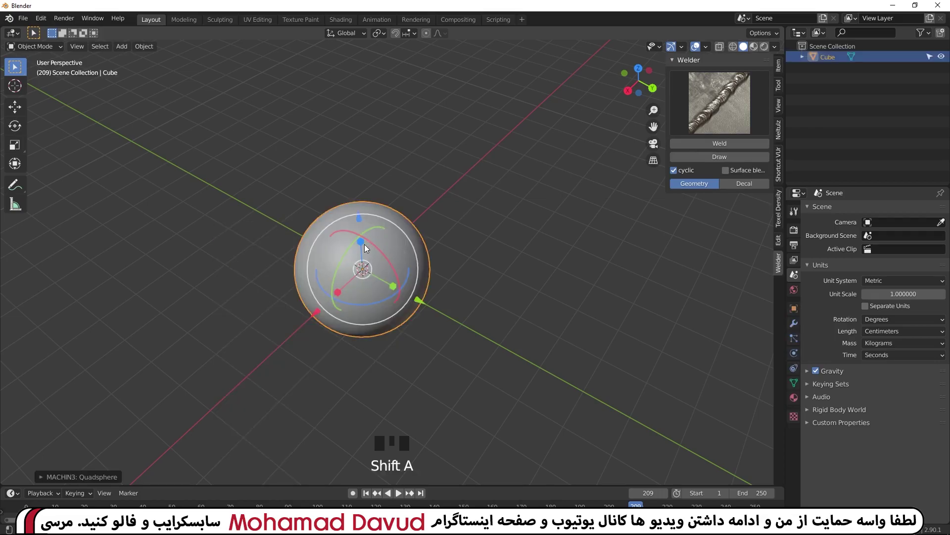
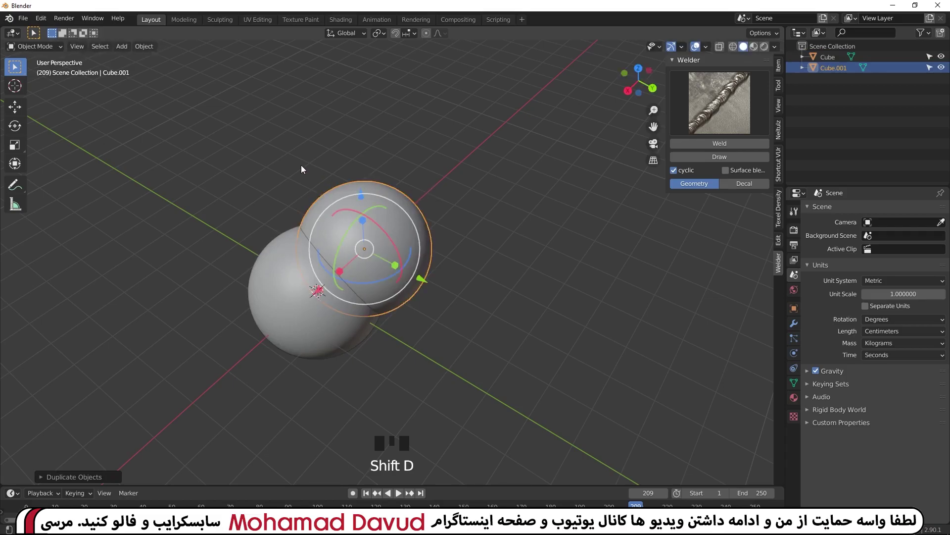
click(305, 168)
click(231, 151)
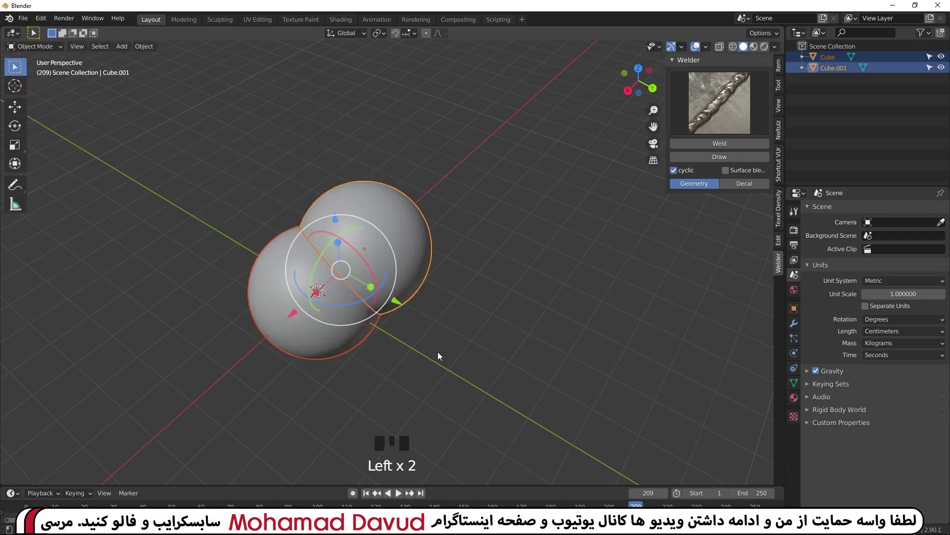
drag(718, 146, 806, 146)
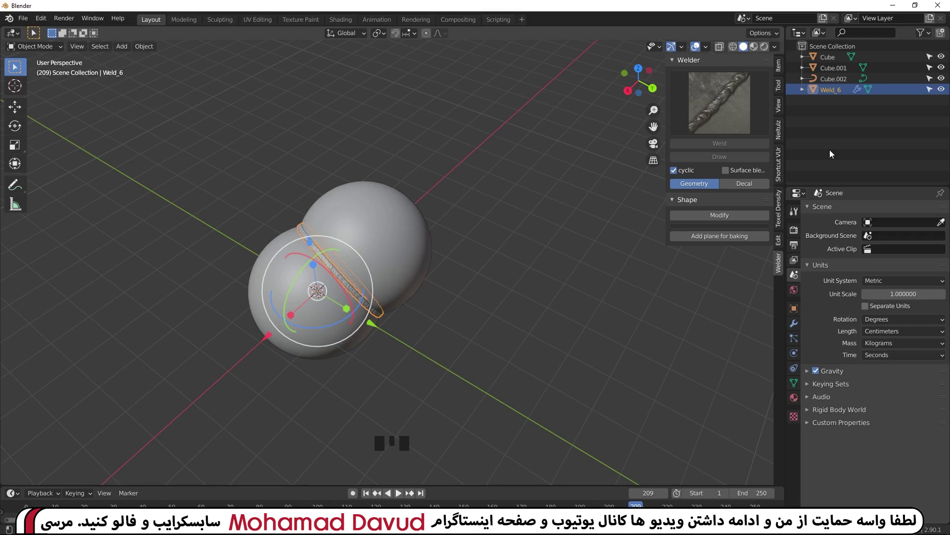
Confirm the weld bead, inspect it around the joined spheres, and bring up the Weld button's context menu for Quick Favorites.
click(416, 134)
scroll(up, 3)
drag(312, 197, 710, 147)
drag(710, 147, 702, 147)
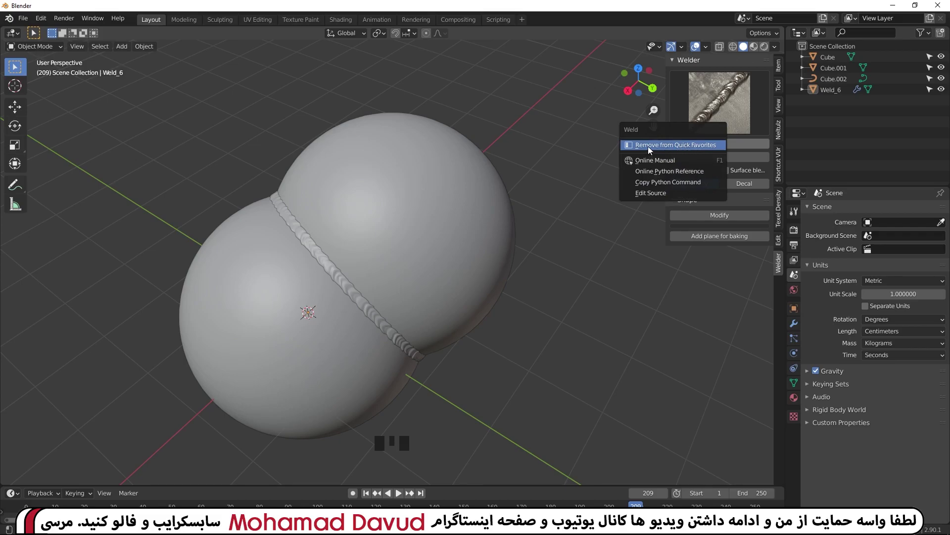
key(q)
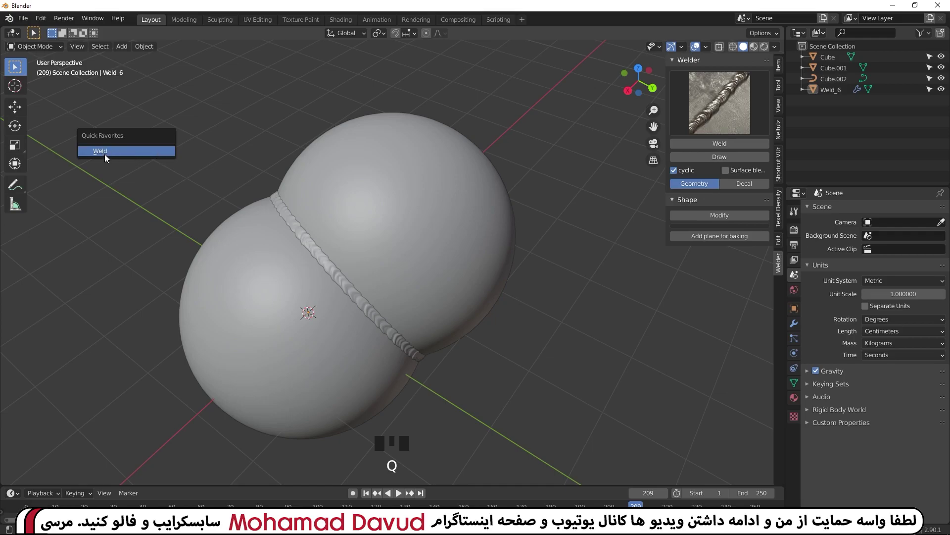
click(222, 171)
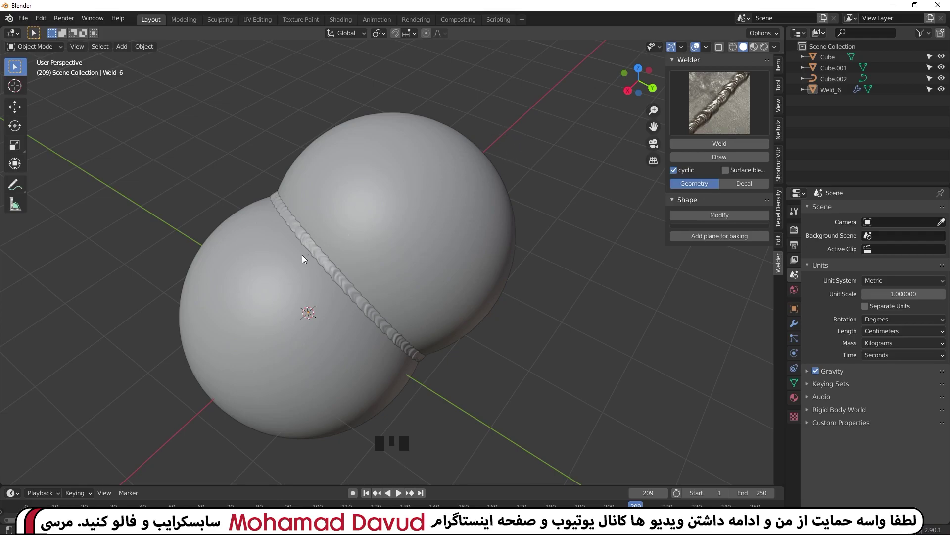
click(314, 250)
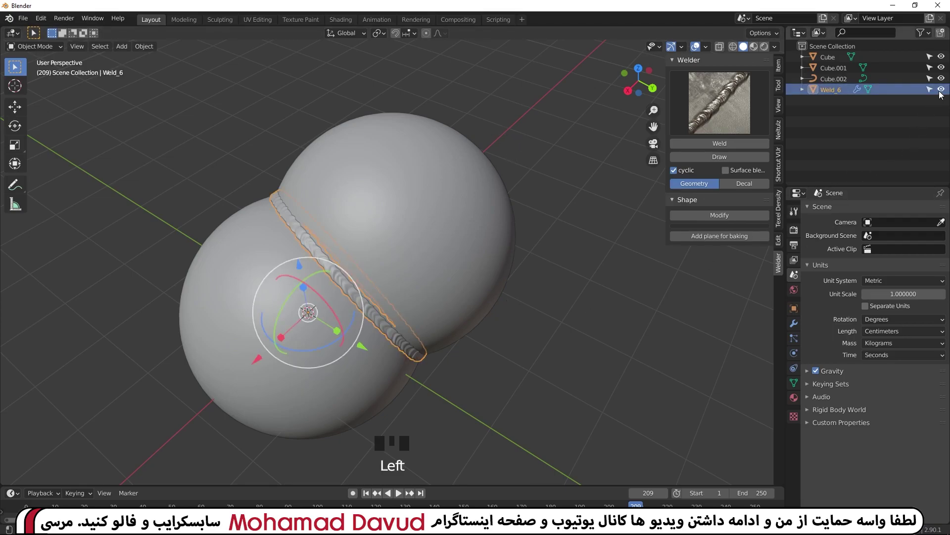
click(944, 94)
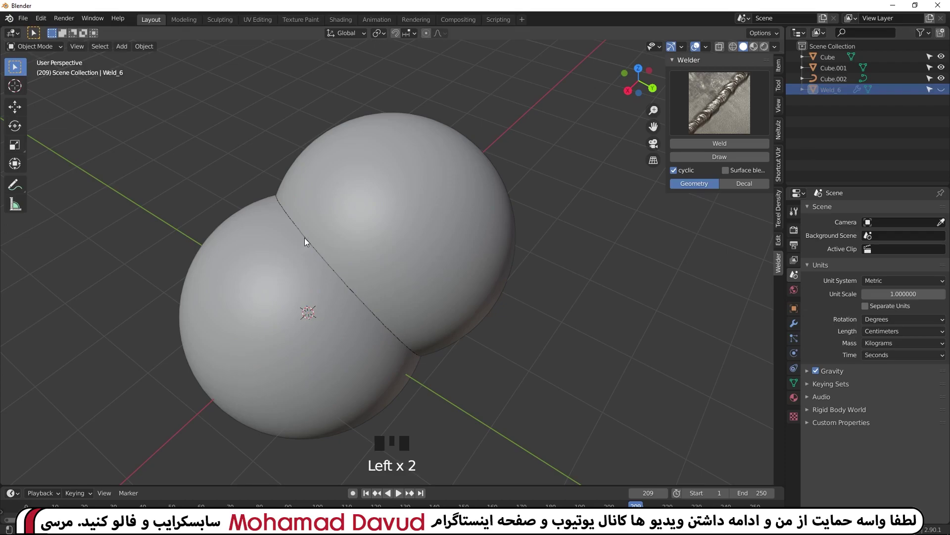
click(309, 241)
click(312, 240)
click(865, 119)
click(851, 85)
key(alt+q)
scroll(up, 3)
drag(333, 274, 291, 252)
scroll(down, 3)
click(458, 195)
click(391, 196)
drag(407, 206, 301, 213)
key(alt+q)
drag(335, 209, 948, 92)
click(947, 92)
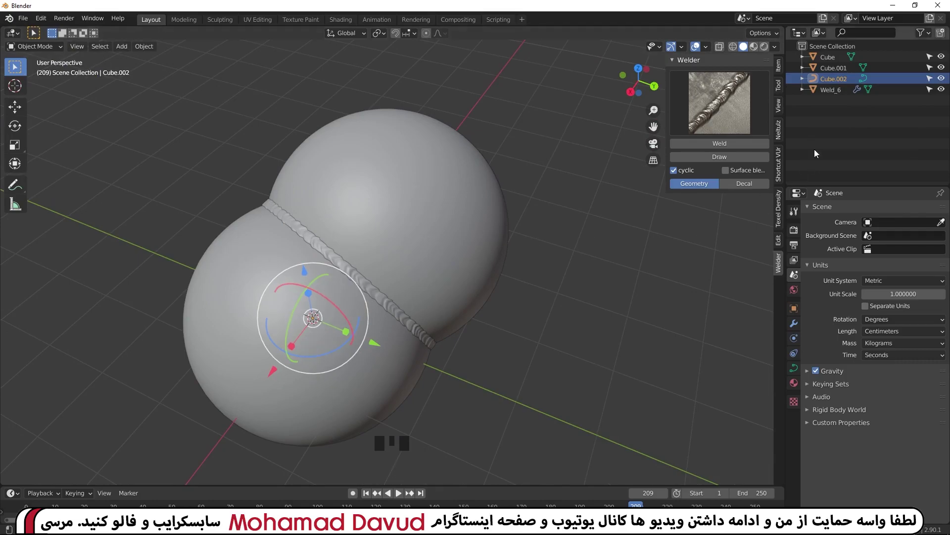
click(839, 94)
click(842, 83)
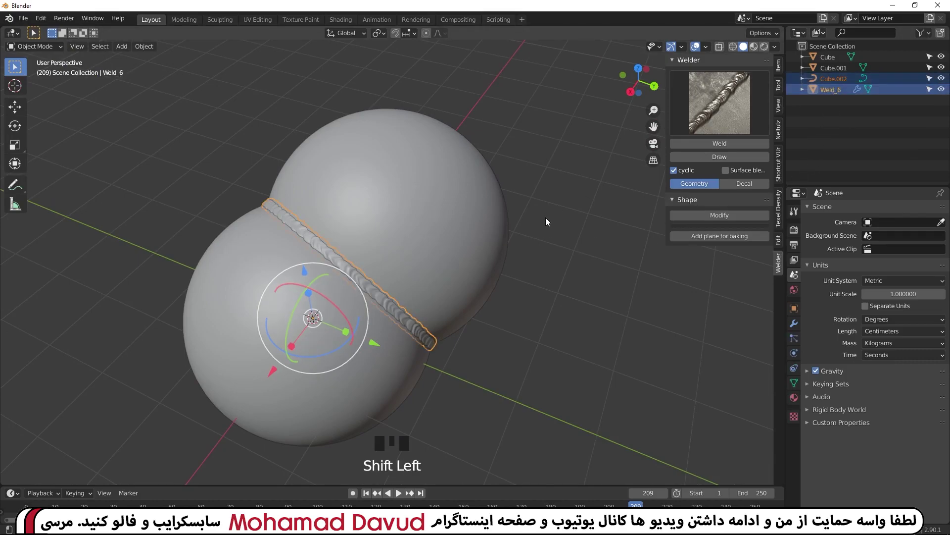
Delete the existing weld and its seam curve, then select both spheres.
key(x)
drag(536, 291, 201, 96)
click(200, 97)
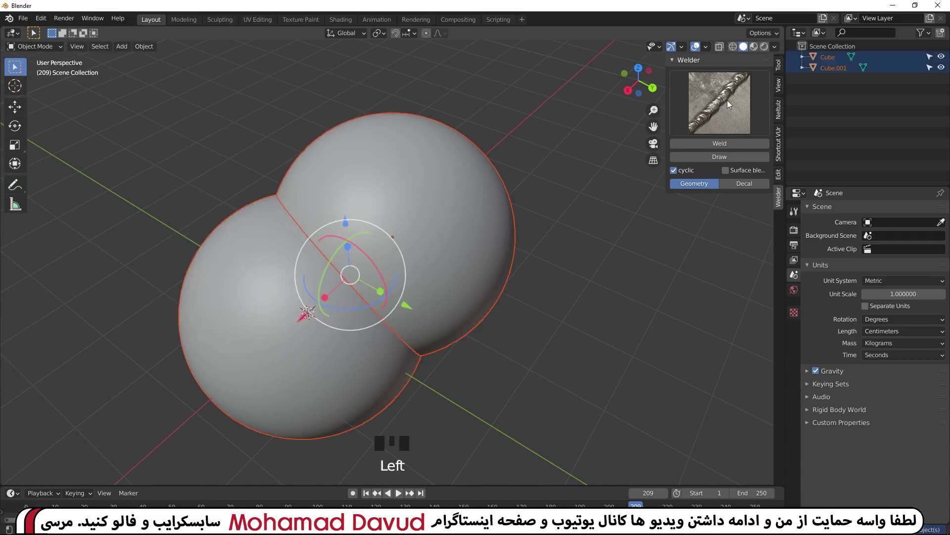
drag(732, 103, 749, 171)
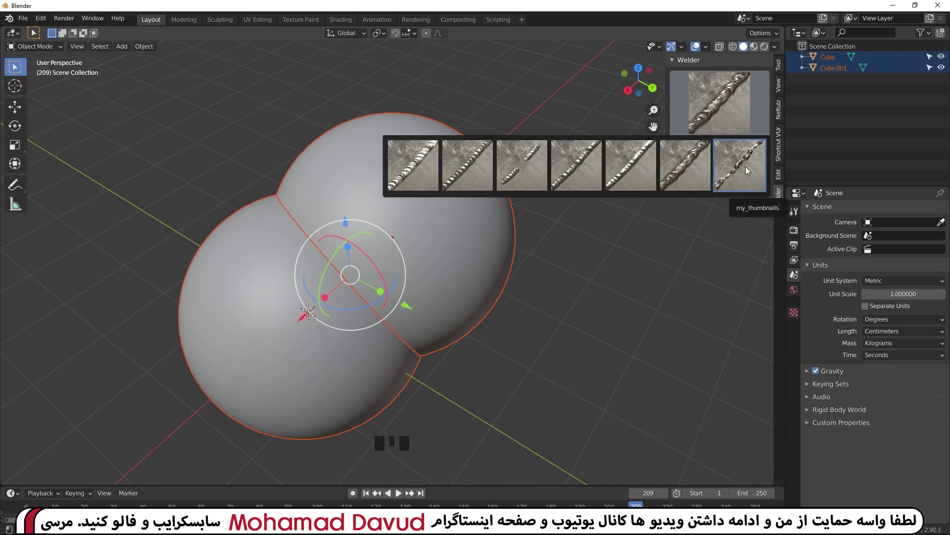
Choose the chain-link style from the weld gallery and weld the sphere seam with it.
click(374, 160)
click(258, 251)
key(q)
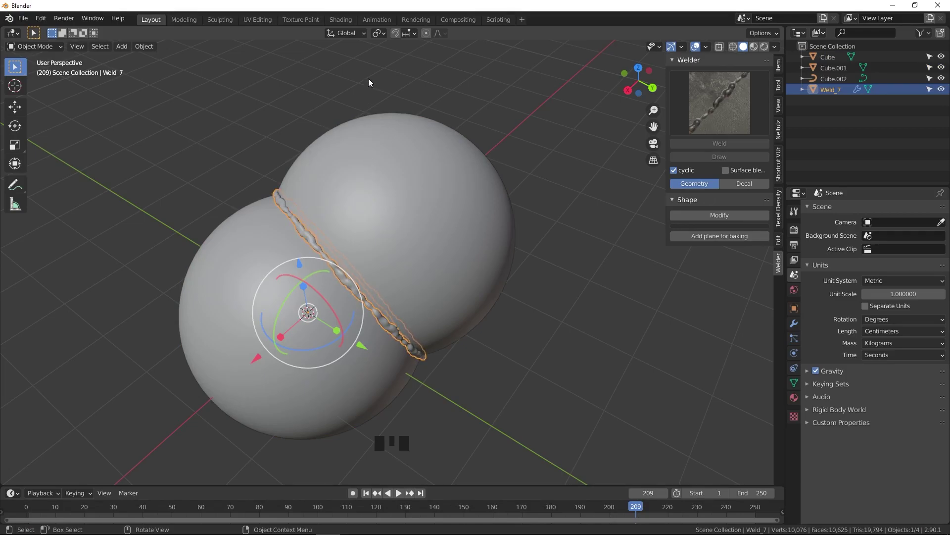
drag(286, 124, 319, 216)
scroll(up, 3)
drag(318, 220, 310, 228)
scroll(down, 3)
Clear the scene and add a single cylinder, selected for editing.
click(199, 112)
key(x)
key(shift+a)
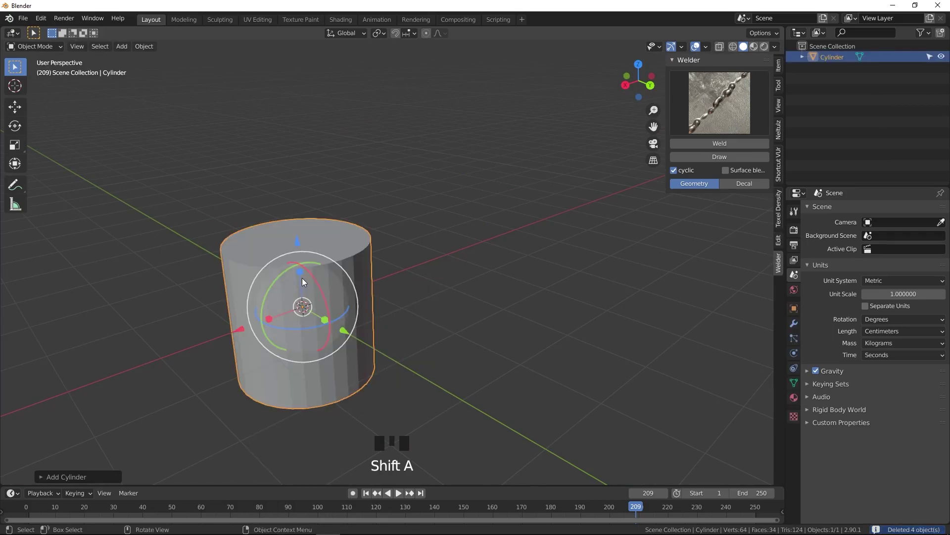
click(304, 278)
scroll(down, 3)
Duplicate the cylinder, rotate the copy to lie across the original, and weld the crossing.
key(shift+d)
key(r)
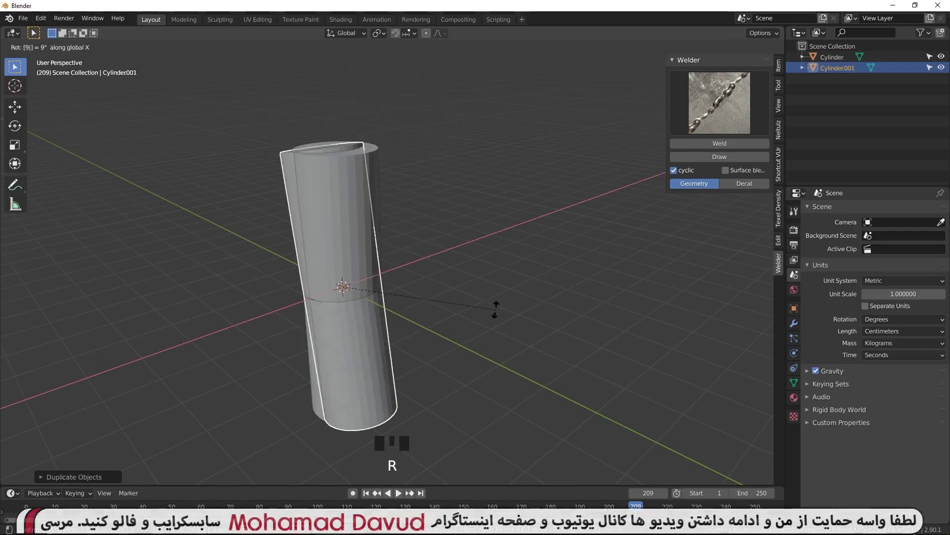
drag(517, 290, 373, 194)
click(373, 194)
click(417, 248)
key(q)
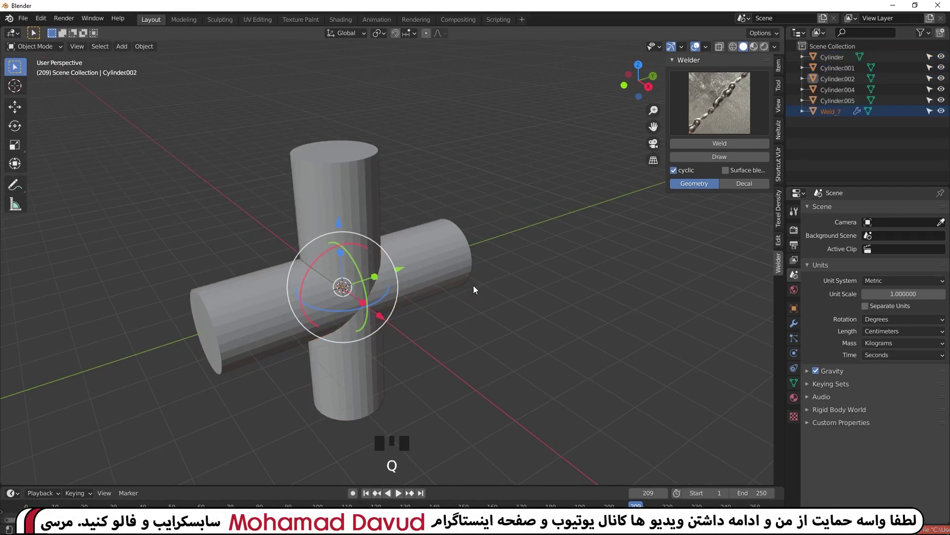
Inspect the cross from several angles and pick out the extra cylinder copy.
drag(421, 123, 357, 360)
scroll(up, 3)
drag(370, 367, 537, 313)
scroll(down, 3)
drag(518, 319, 464, 349)
click(464, 349)
scroll(down, 3)
click(357, 167)
scroll(down, 3)
click(381, 176)
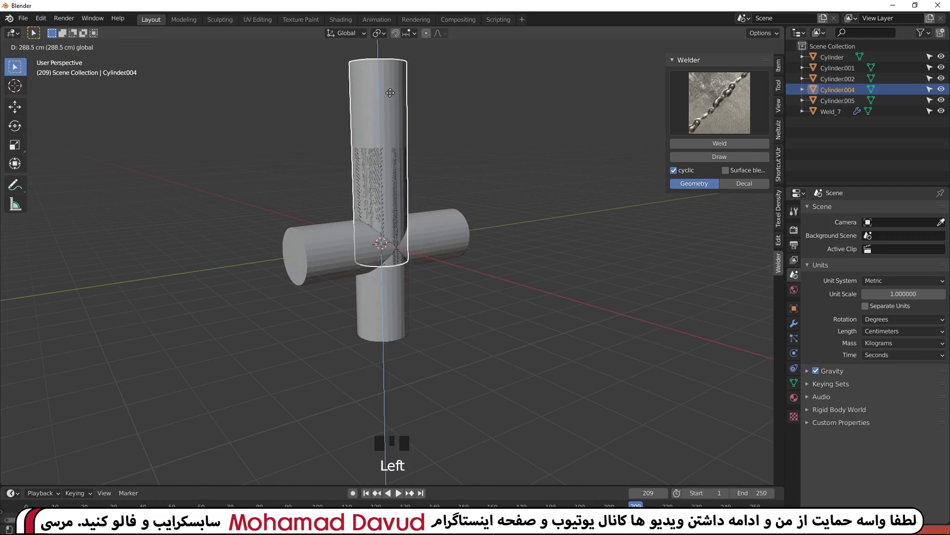
Delete the extra cylinder and the Weld_7 object.
key(x)
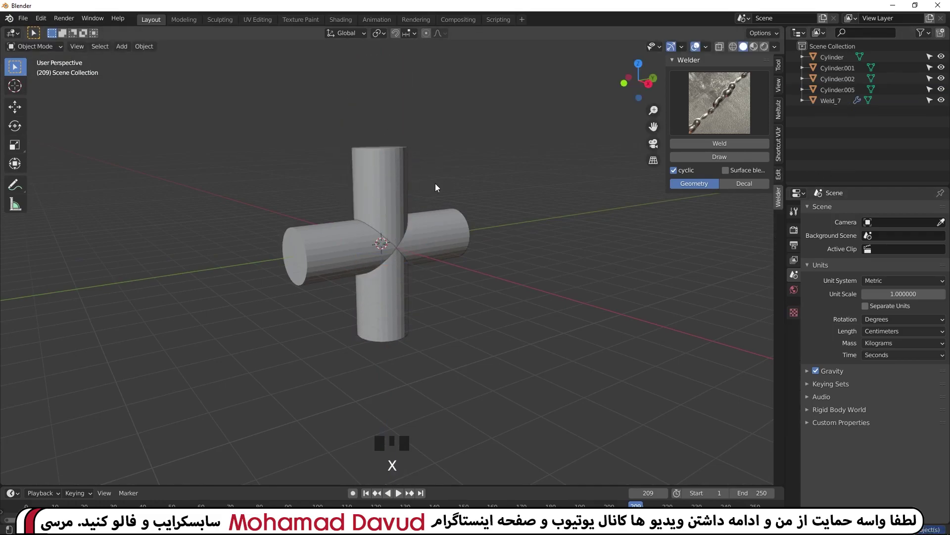
click(841, 103)
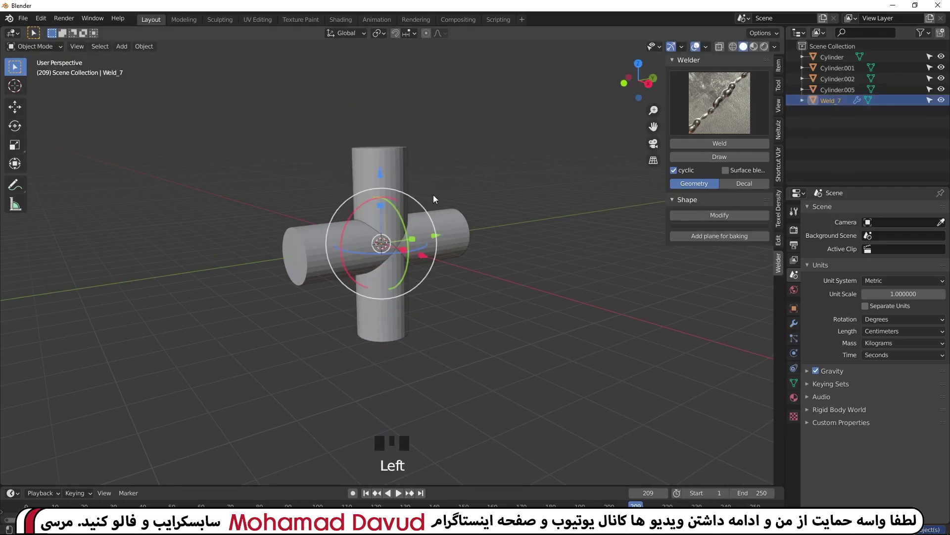
drag(475, 260, 839, 104)
key(x)
Delete a leftover cylinder and select the next surplus one in the Outliner.
click(840, 95)
key(x)
click(839, 83)
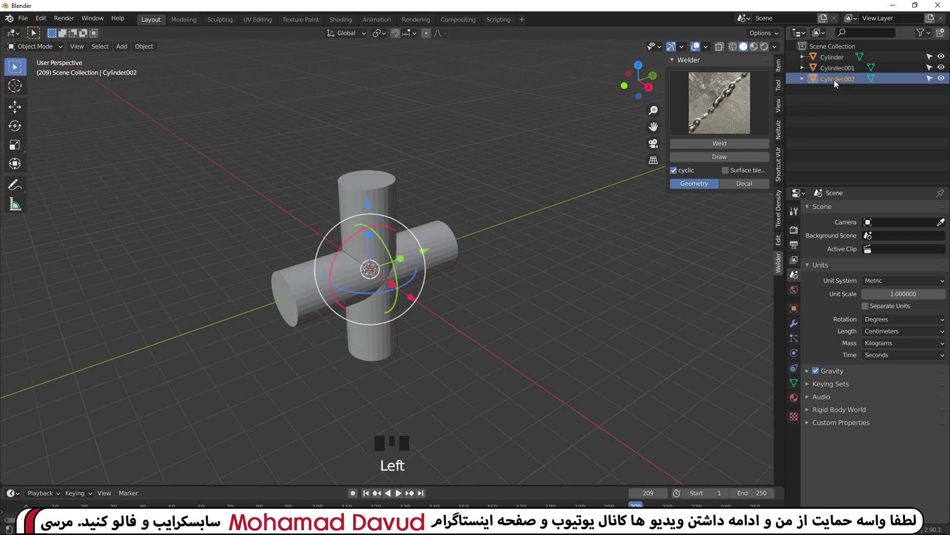
Remove the surplus cylinders, undoing one deletion, and select the upright cylinder.
key(x)
click(841, 74)
key(x)
key(ctrl+z)
click(341, 203)
click(372, 189)
click(372, 207)
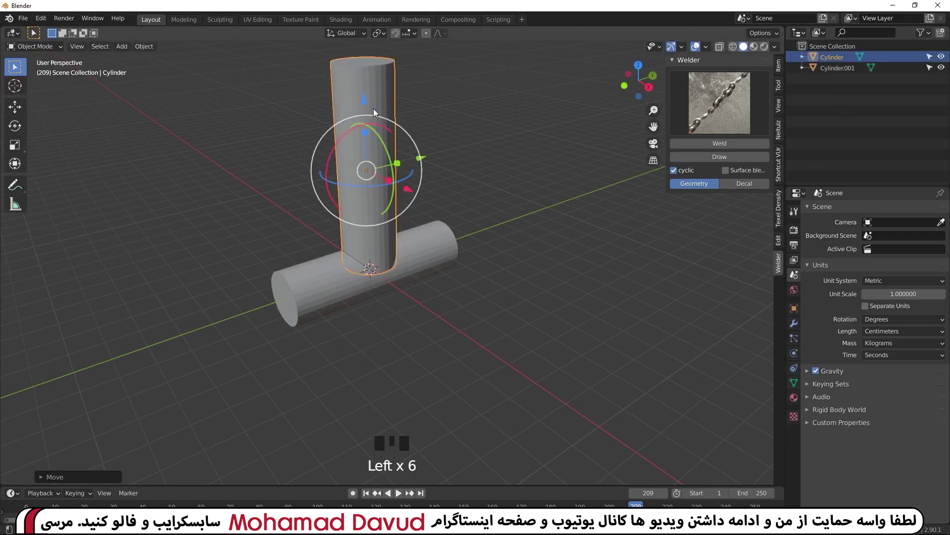
Move and scale the upright cylinder so it rests on the horizontal one as a T-joint.
drag(357, 202, 376, 254)
scroll(up, 3)
drag(414, 283, 578, 115)
key(s)
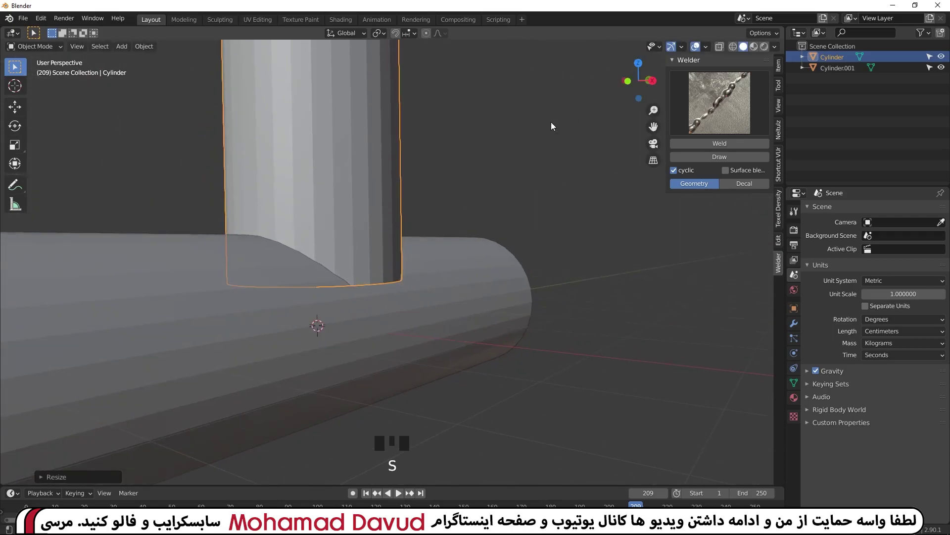
scroll(down, 3)
drag(489, 144, 356, 108)
click(356, 109)
Select both cylinders of the T-joint and generate a weld bead along the seam.
drag(401, 237, 440, 224)
click(441, 225)
click(366, 230)
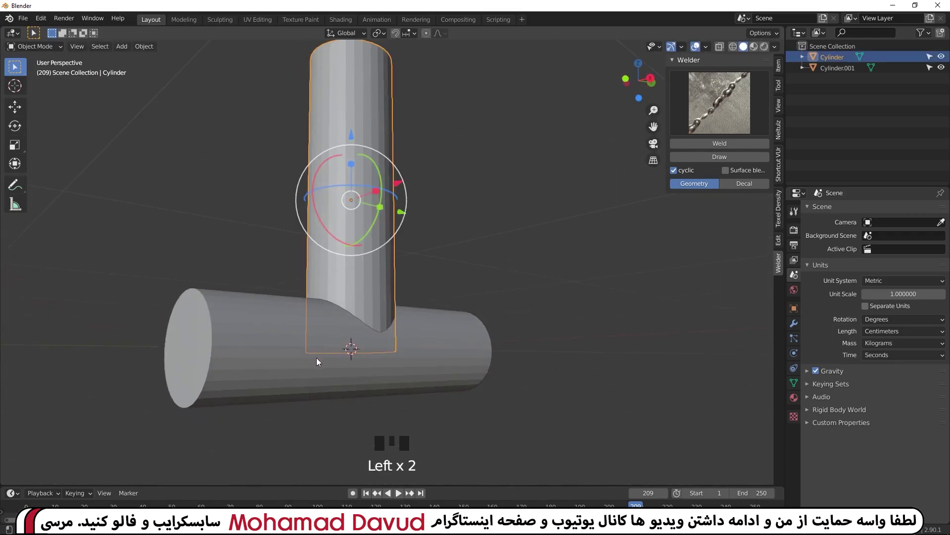
click(296, 345)
Inspect the T-joint weld bead from several angles.
key(q)
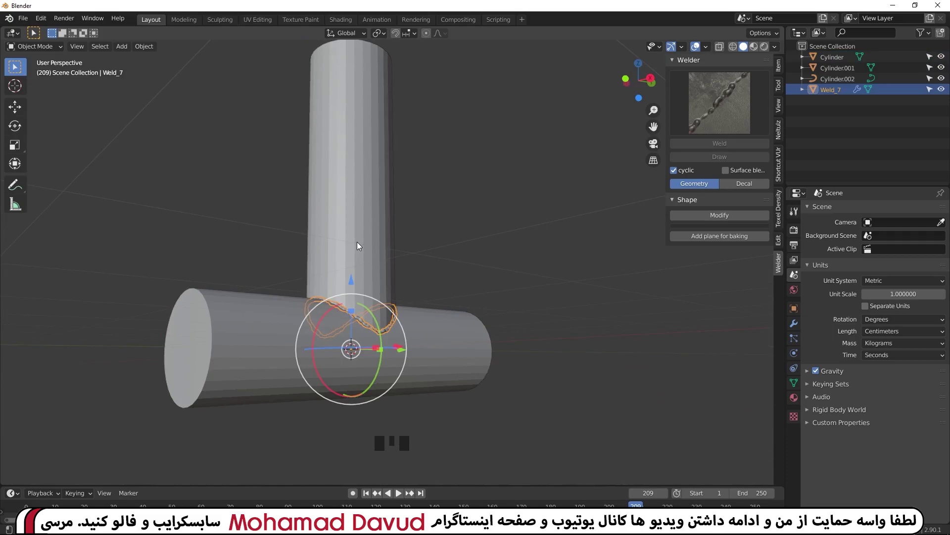
click(437, 218)
scroll(up, 3)
drag(386, 356, 404, 275)
scroll(up, 3)
drag(384, 263, 434, 250)
scroll(down, 3)
drag(467, 209, 422, 337)
Delete the weld object and its leftover curve, then select both cylinders.
click(422, 337)
key(x)
click(852, 85)
key(x)
click(556, 211)
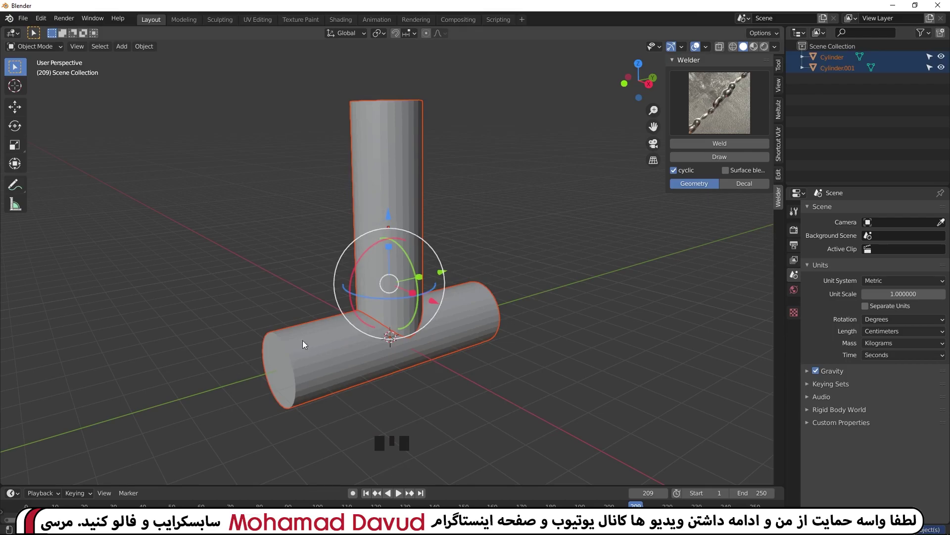
Run Weld from Quick Favorites to lay a chain-link bead along the T-joint seam.
key(q)
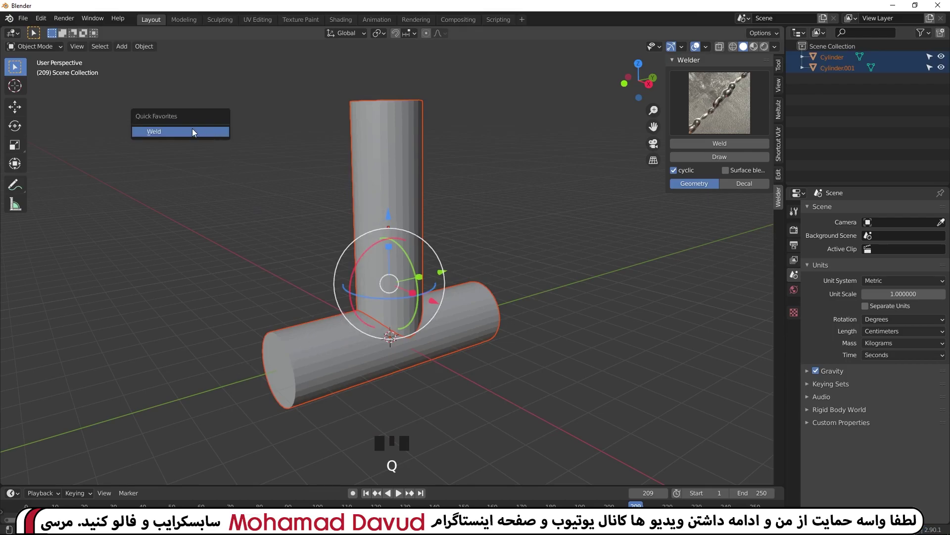
click(518, 203)
scroll(up, 3)
click(400, 239)
scroll(down, 3)
click(358, 363)
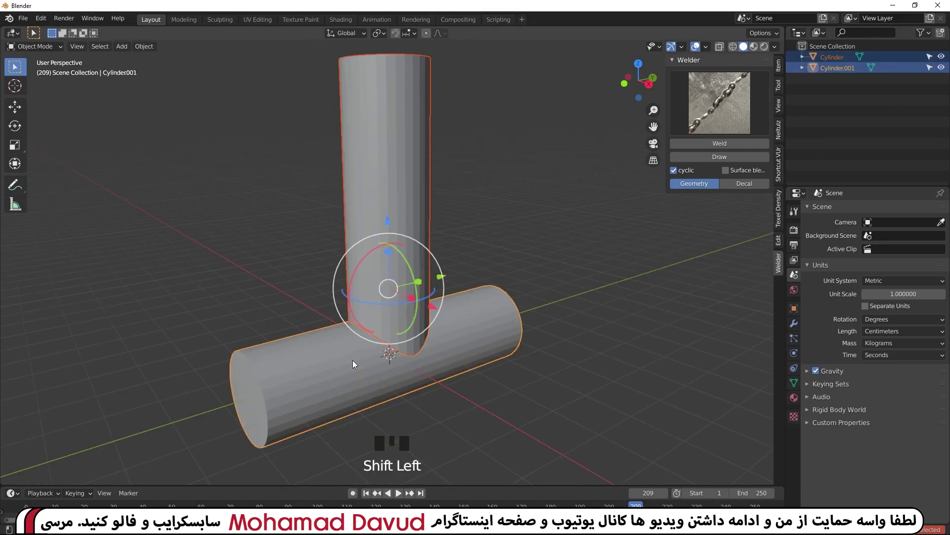
Inspect the finished Weld_7 bead around the T-joint from several angles.
drag(286, 273, 344, 290)
scroll(up, 3)
drag(328, 239, 328, 269)
scroll(down, 3)
key(q)
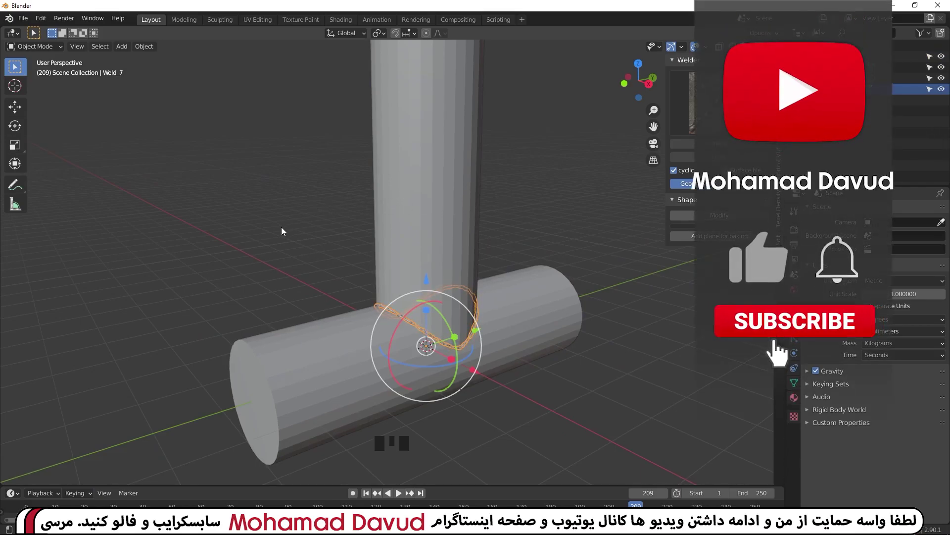
scroll(down, 3)
click(479, 191)
scroll(up, 3)
drag(521, 213, 481, 213)
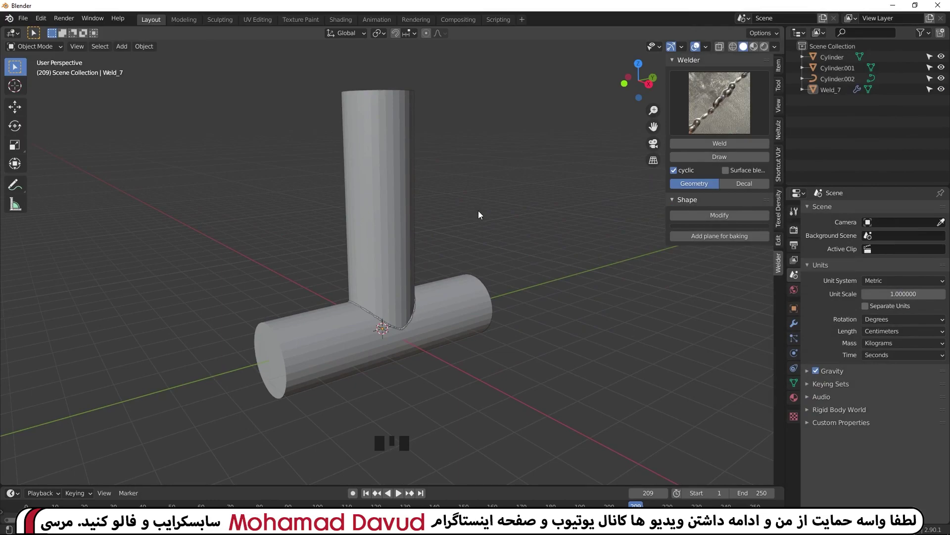